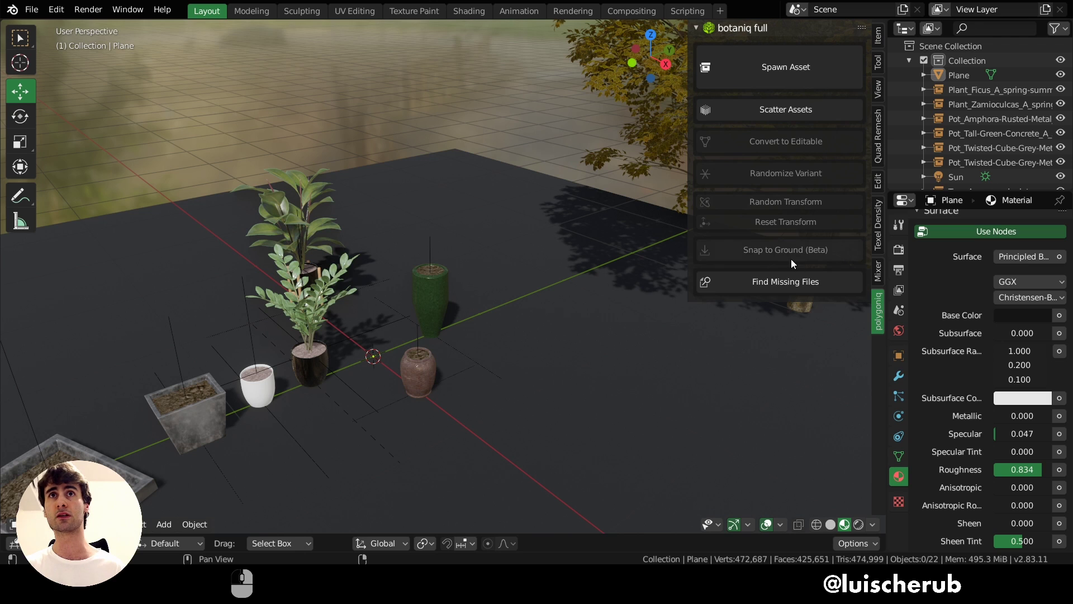
Step: Orbit and reframe the view over the row of pots and plants before spawning a tree
{"action": "middle_click", "coordinate": [594, 225]}
{"action": "left_click_drag", "start_coordinate": [608, 217], "coordinate": [599, 229]}
{"action": "middle_click", "coordinate": [555, 271]}
{"action": "left_click_drag", "start_coordinate": [549, 289], "coordinate": [833, 80]}
Step: Bring up the botaniq Spawn Asset options for adding the winter tree
{"action": "left_click_drag", "start_coordinate": [834, 80], "coordinate": [834, 79]}
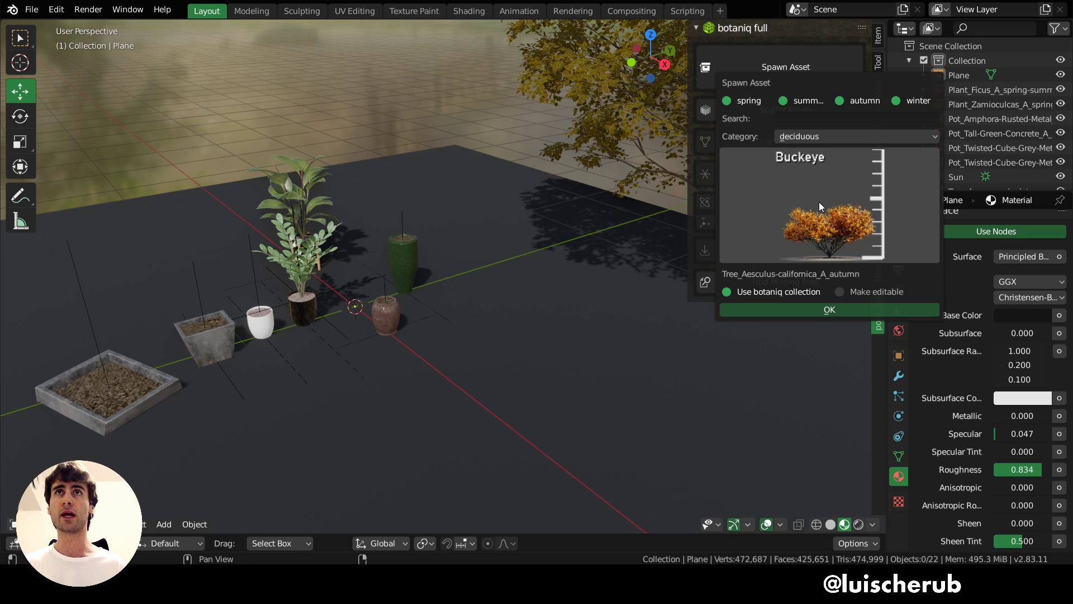
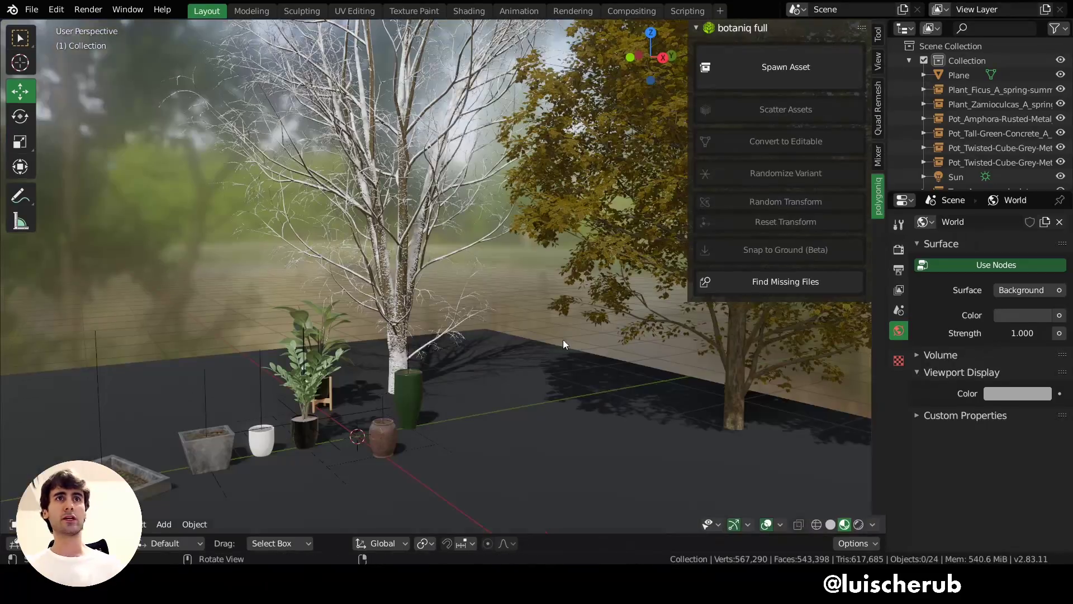
{"action": "middle_click", "coordinate": [480, 362]}
{"action": "left_click_drag", "start_coordinate": [467, 342], "coordinate": [381, 332]}
{"action": "left_click_drag", "start_coordinate": [425, 335], "coordinate": [502, 308]}
{"action": "key", "text": "Tab"}
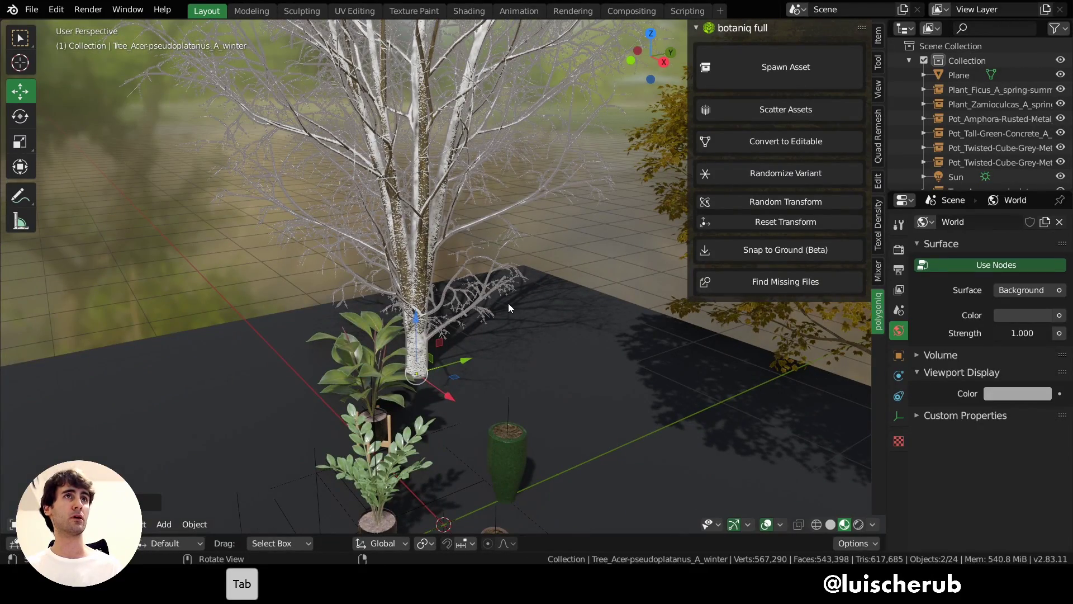
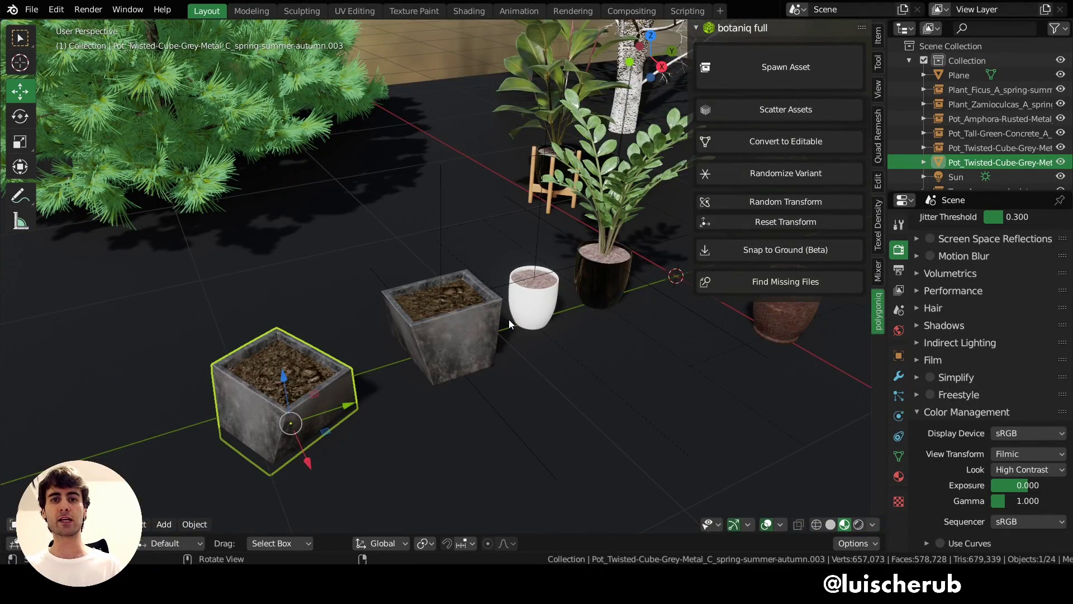
Step: Move in on the front square metal pot's soil and start scaling the pot up with S
{"action": "middle_click", "coordinate": [513, 324]}
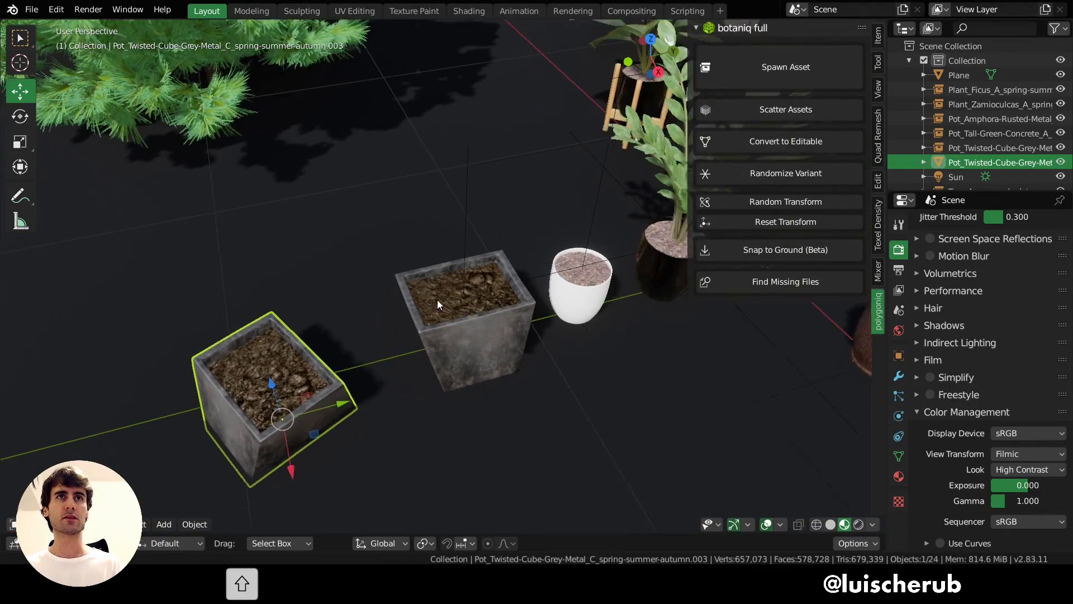
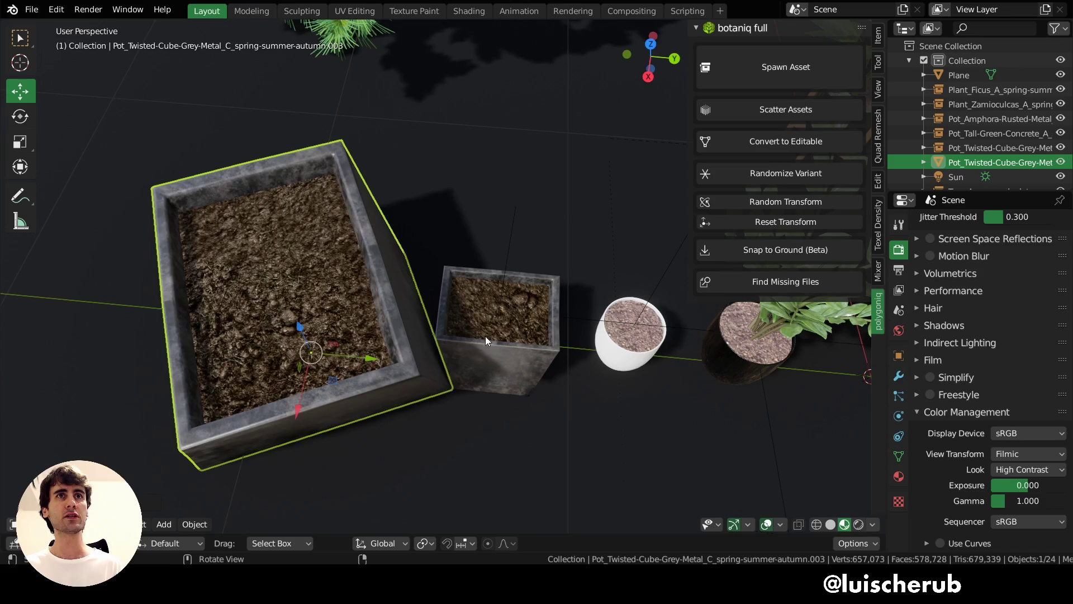
{"action": "left_click_drag", "start_coordinate": [376, 362], "coordinate": [416, 318]}
{"action": "left_click_drag", "start_coordinate": [428, 335], "coordinate": [344, 351]}
{"action": "left_click_drag", "start_coordinate": [388, 349], "coordinate": [397, 391]}
{"action": "middle_click", "coordinate": [355, 412]}
{"action": "key", "text": "s"}
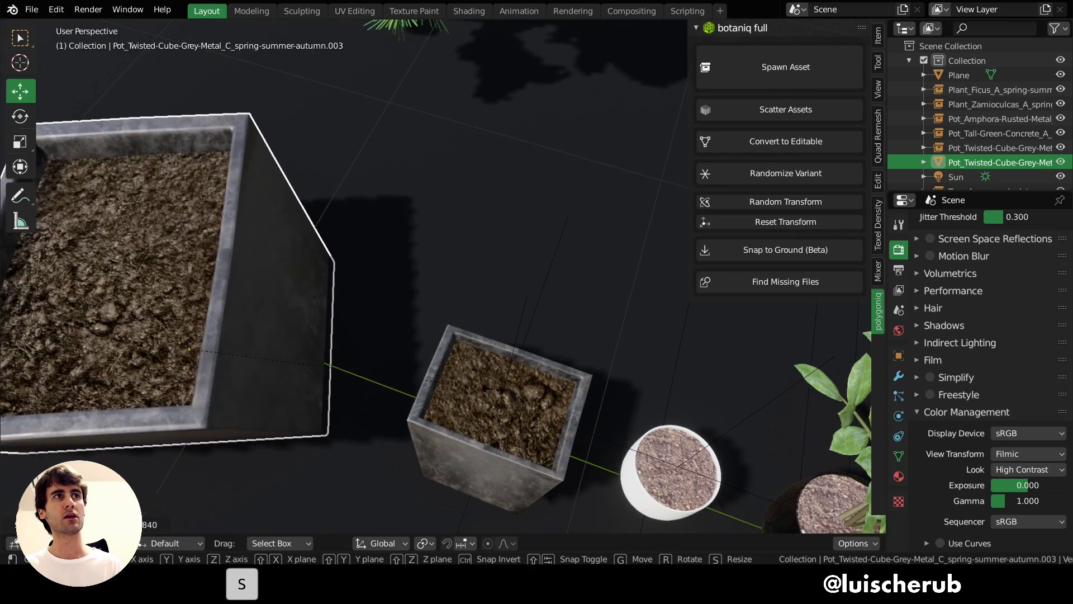